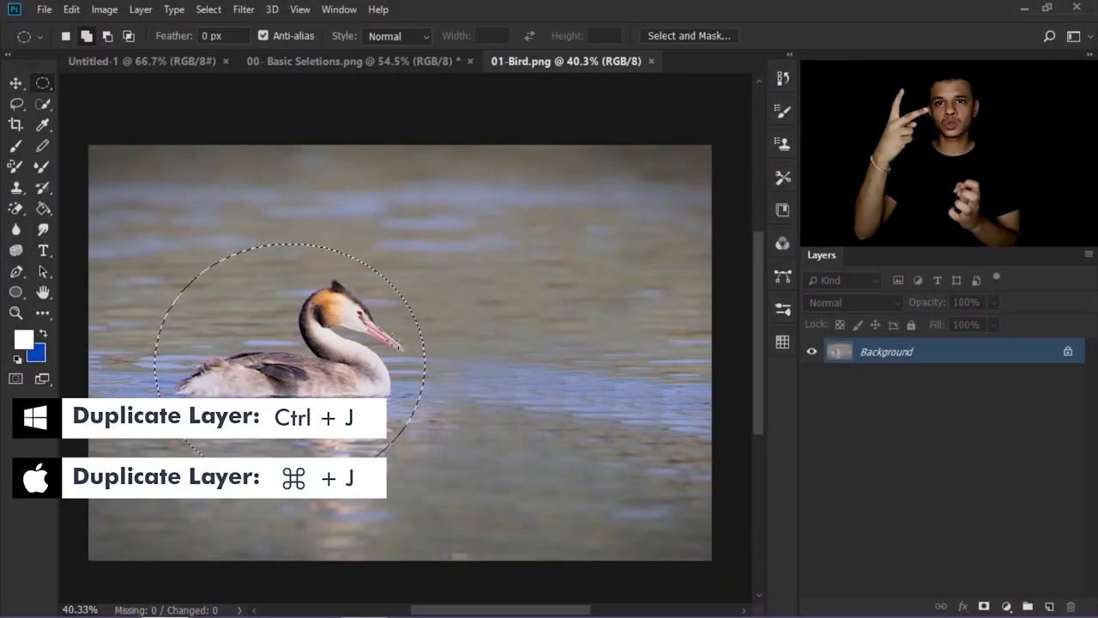
Duplicate the elliptical selection around the bird onto a new Layer 1 with Ctrl+J.
{"action": "key", "text": "space"}
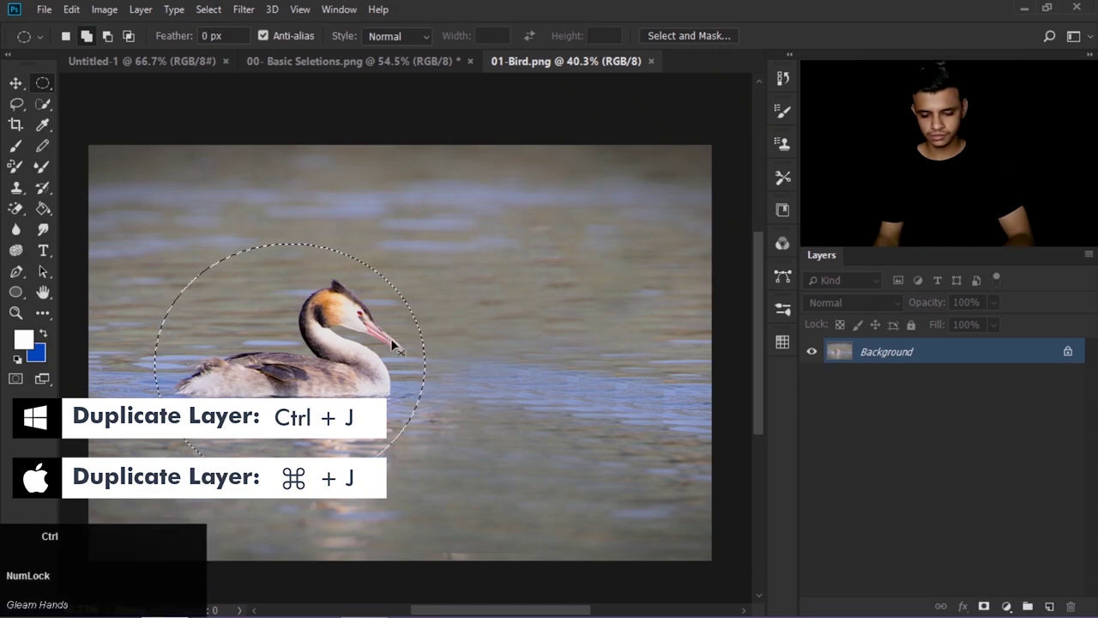
{"action": "key", "text": "ctrl+j"}
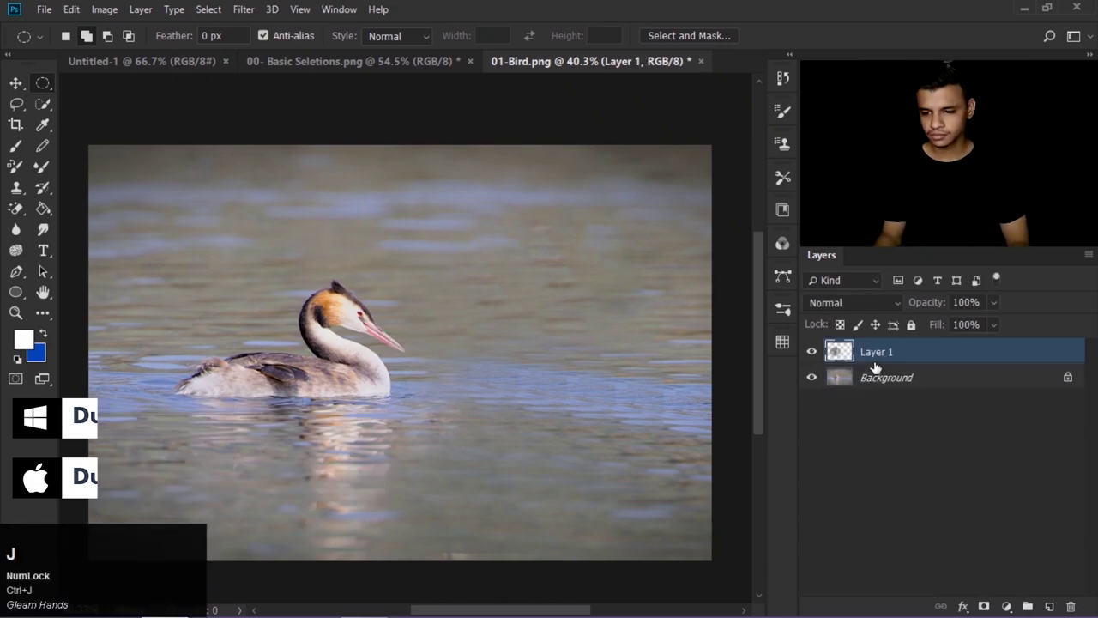
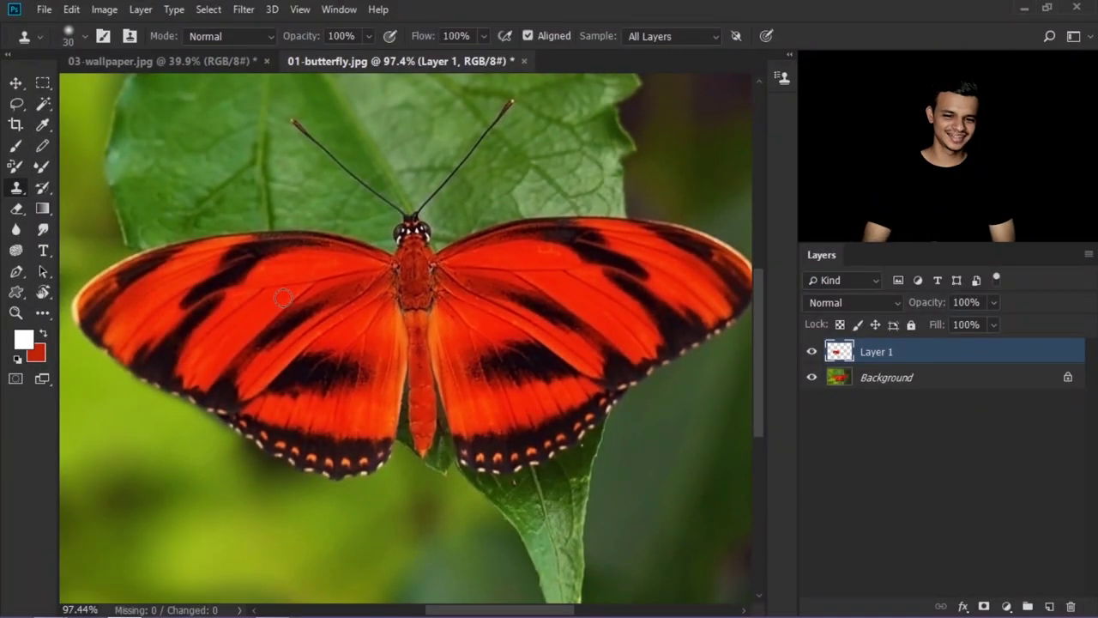
Zoom out and toggle the Clone Source view to reveal the cloned smaller butterfly on the leaf.
{"action": "scroll", "scroll_direction": "down", "scroll_amount": 3}
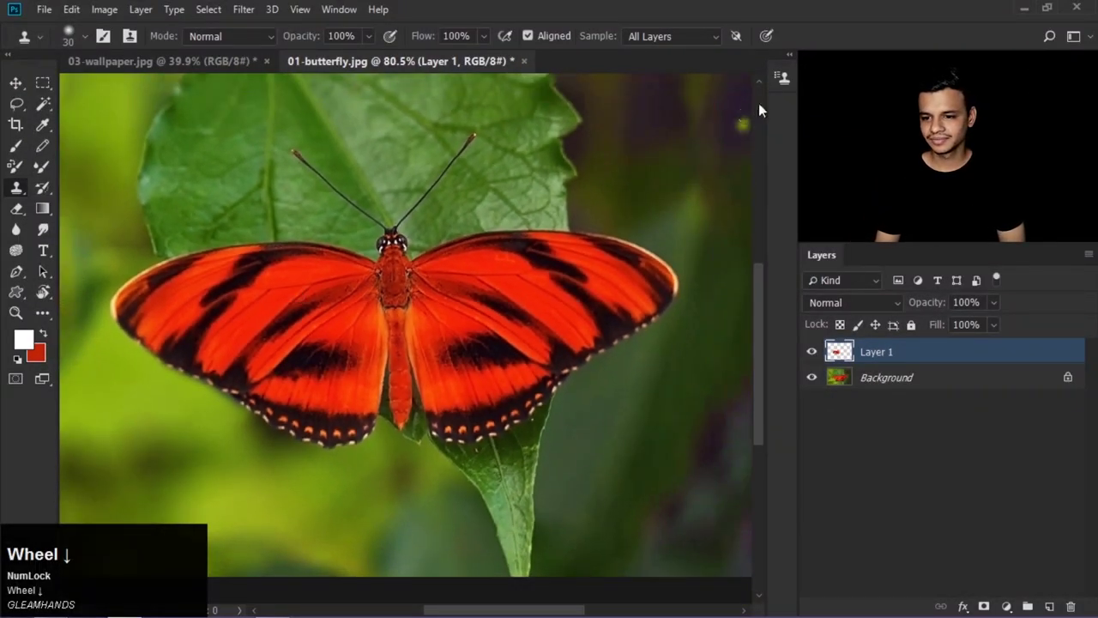
{"action": "left_click", "coordinate": [787, 80]}
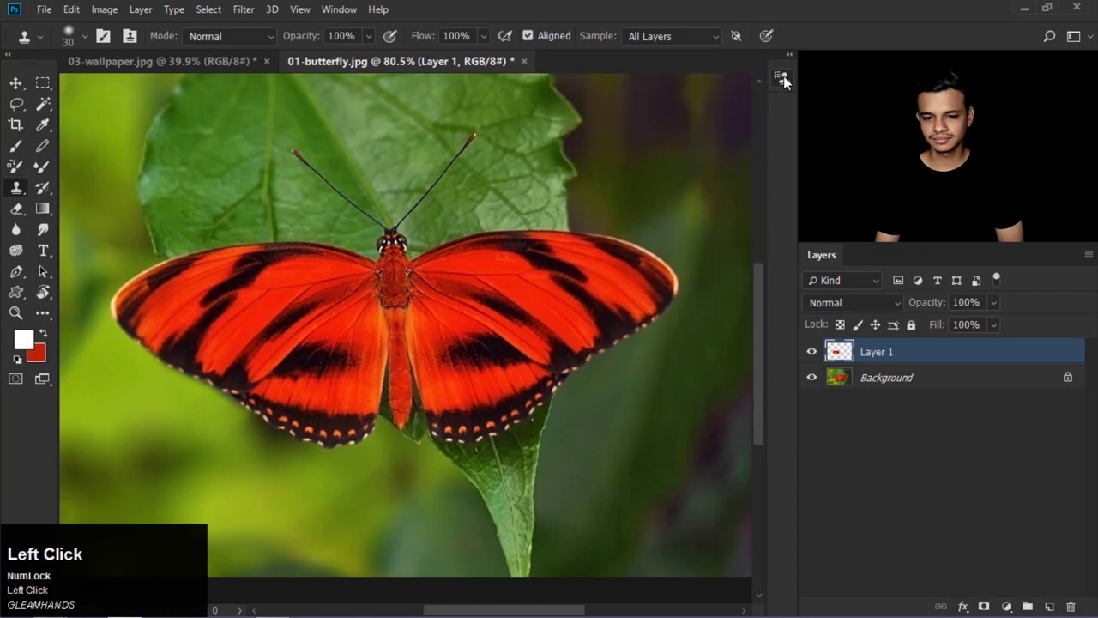
{"action": "left_click", "coordinate": [787, 81]}
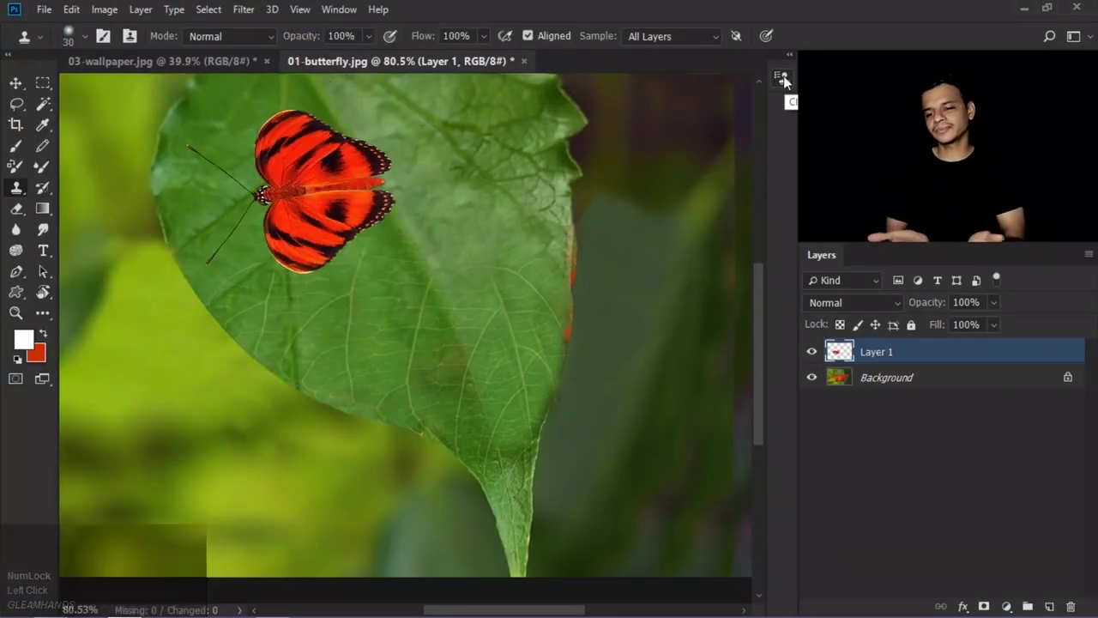
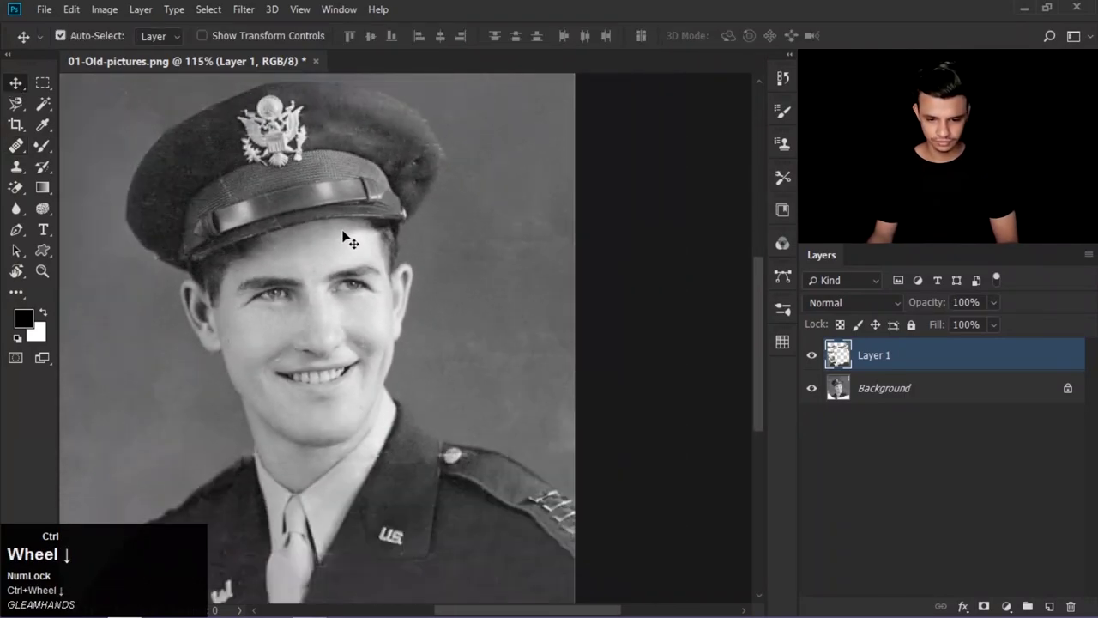
Zoom out and back in on the old soldier portrait before moving to the logo.
{"action": "scroll", "scroll_direction": "down", "scroll_amount": 3}
{"action": "scroll", "scroll_direction": "up", "scroll_amount": 3}
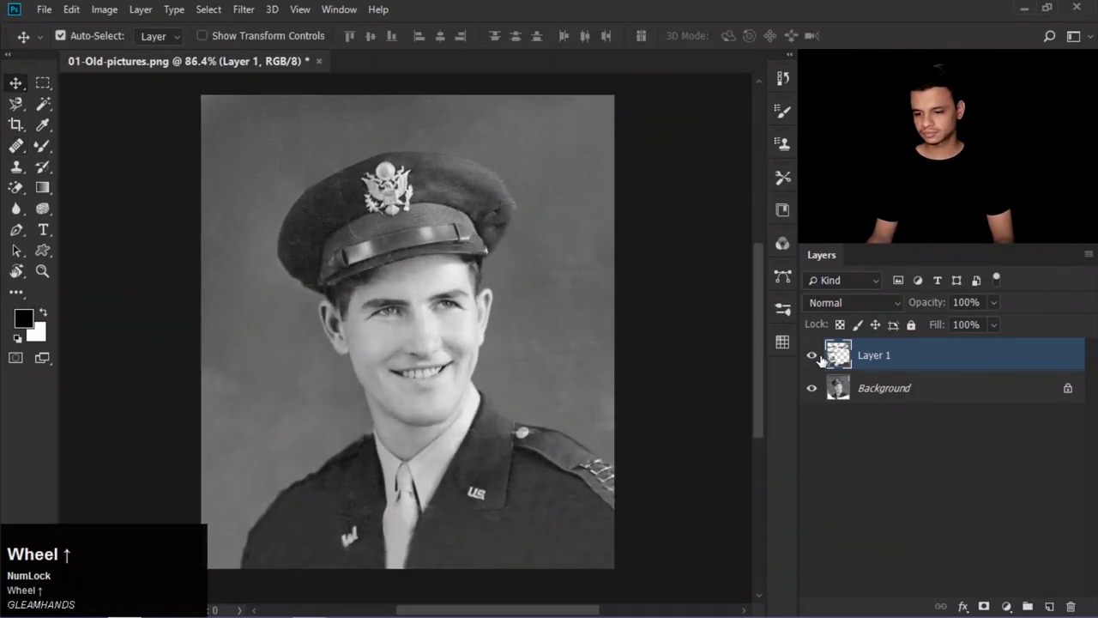
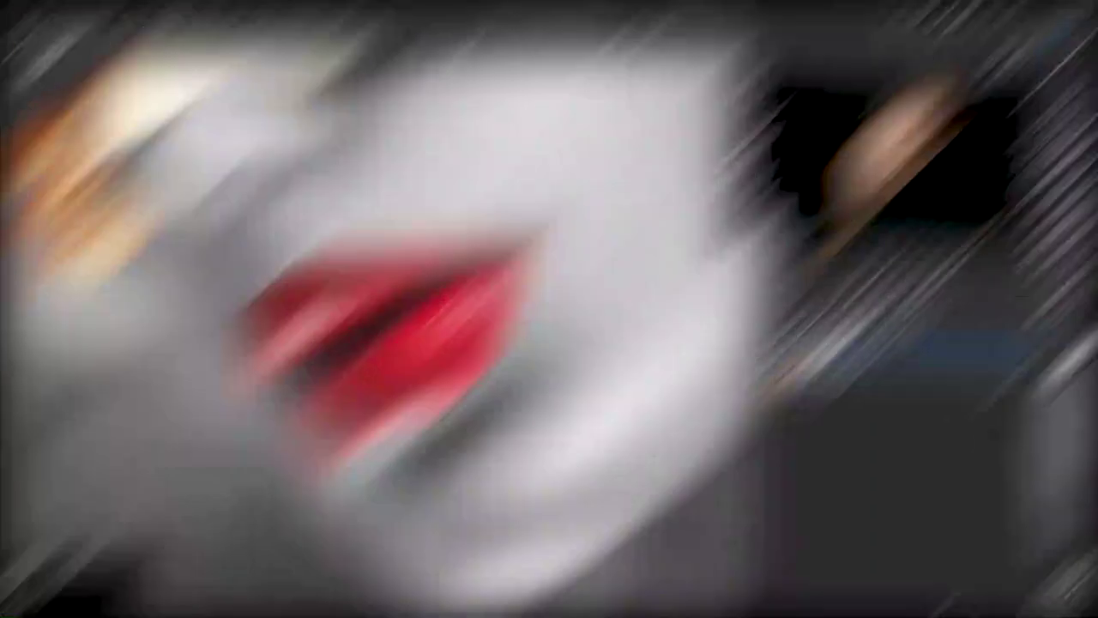
Free Transform the pink butterfly icon smaller and tilted, then place it at the lettering's end.
{"action": "scroll", "scroll_direction": "up", "scroll_amount": 3}
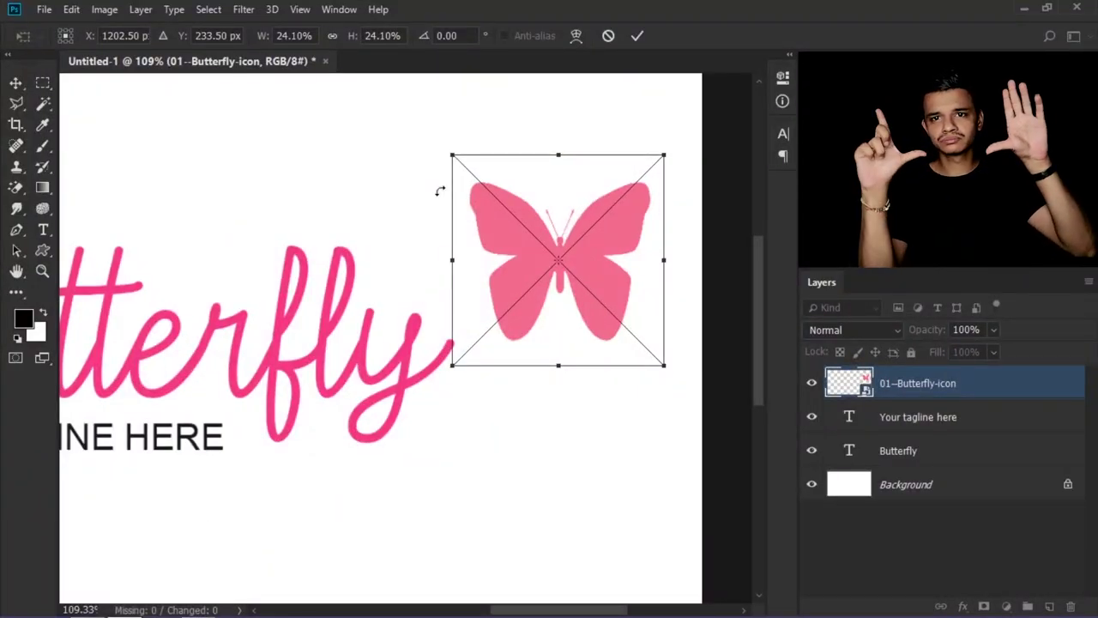
{"action": "scroll", "scroll_direction": "up", "scroll_amount": 3}
{"action": "left_click_drag", "start_coordinate": [282, 430], "coordinate": [282, 431]}
{"action": "key", "text": "ctrl+t"}
{"action": "left_click_drag", "start_coordinate": [282, 431], "coordinate": [282, 431]}
{"action": "left_click_drag", "start_coordinate": [282, 431], "coordinate": [571, 366]}
With the Pen tool, extend the arch path with a curved segment from point 2 toward point 4.
{"action": "scroll", "scroll_direction": "up", "scroll_amount": 3}
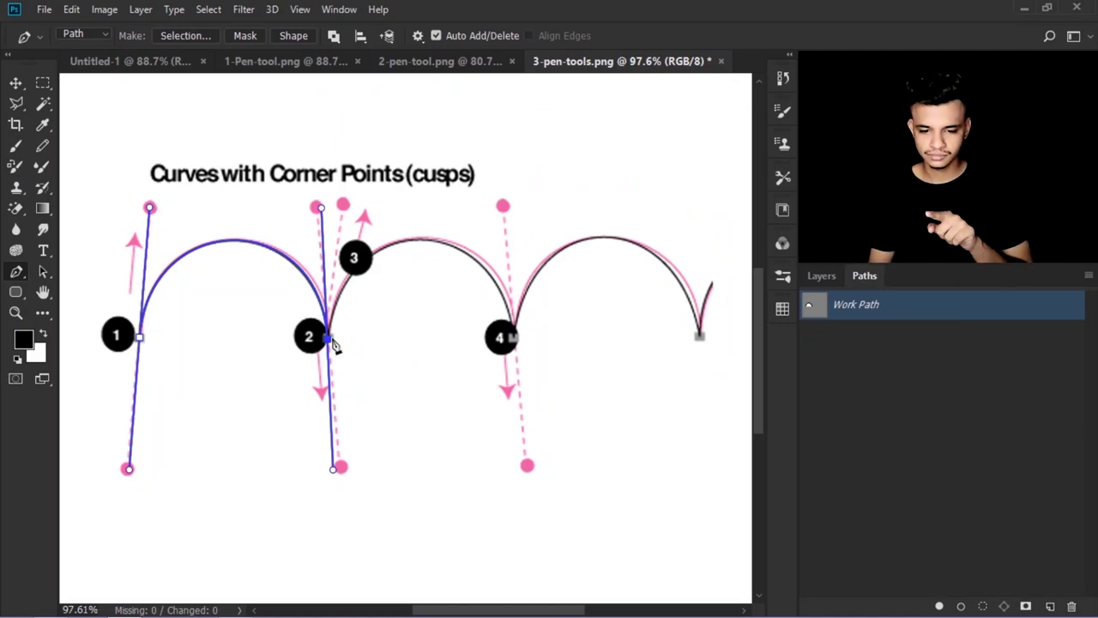
{"action": "left_click", "coordinate": [330, 341]}
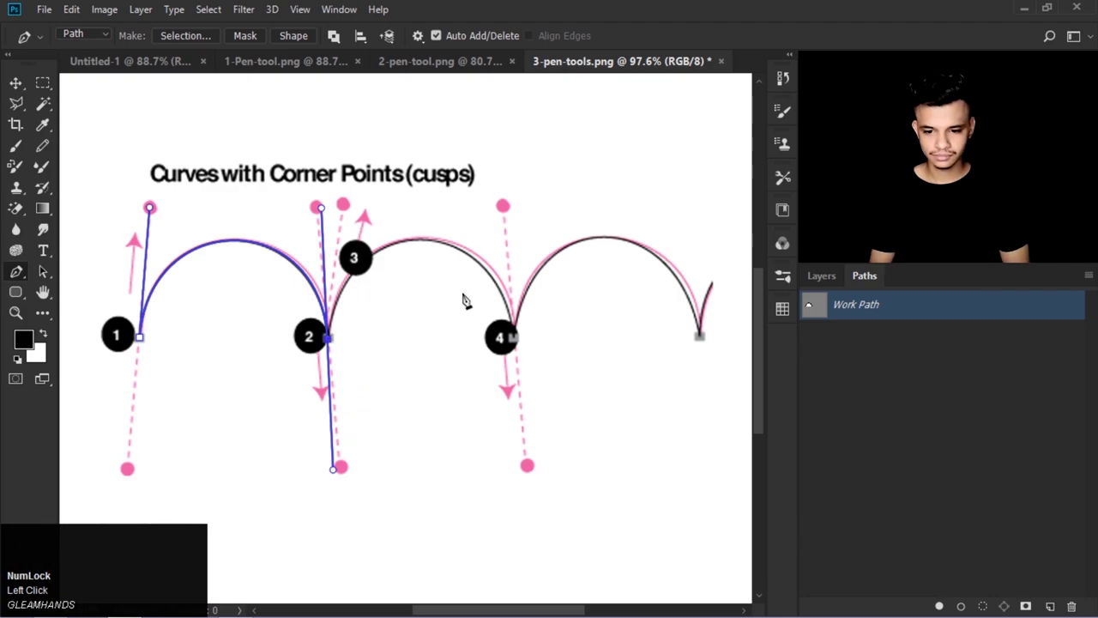
{"action": "left_click_drag", "start_coordinate": [515, 341], "coordinate": [535, 422]}
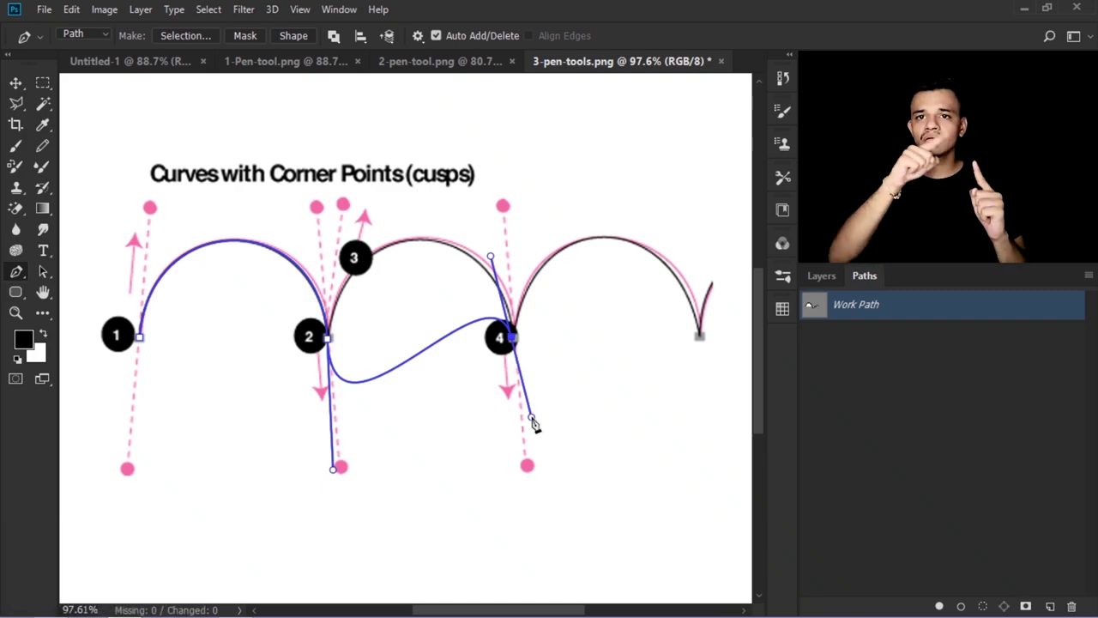